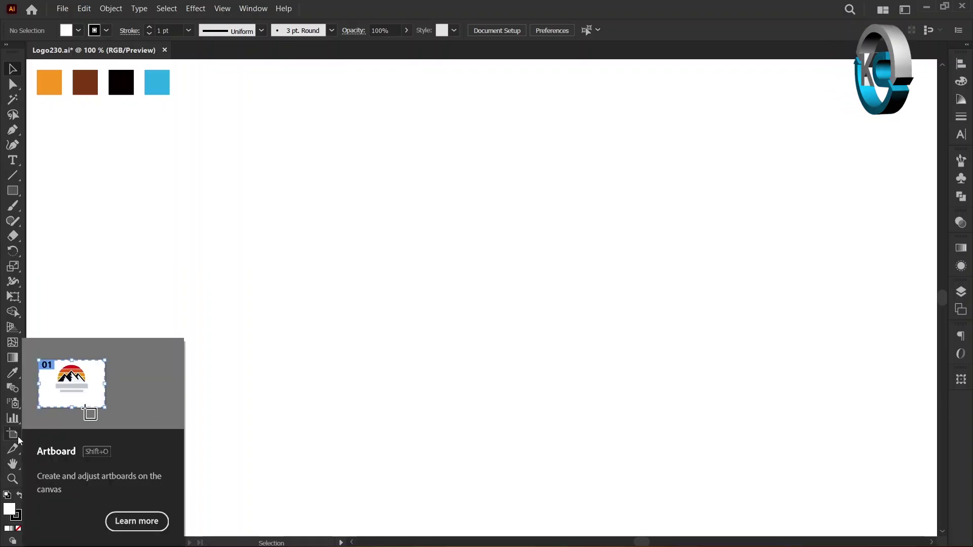
Step: Set Fill to None and switch from the Rectangle group to the Ellipse tool
double_click(19, 438)
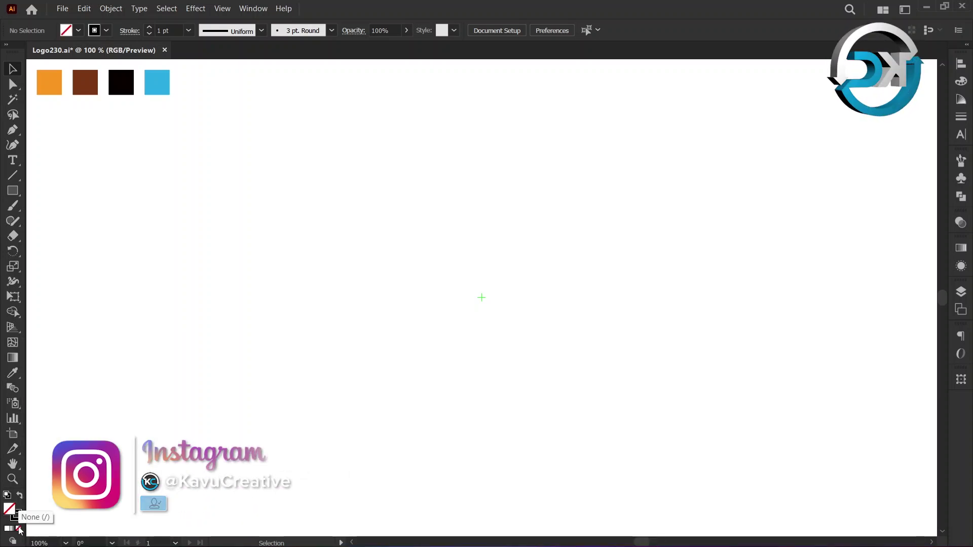
right_click(15, 195)
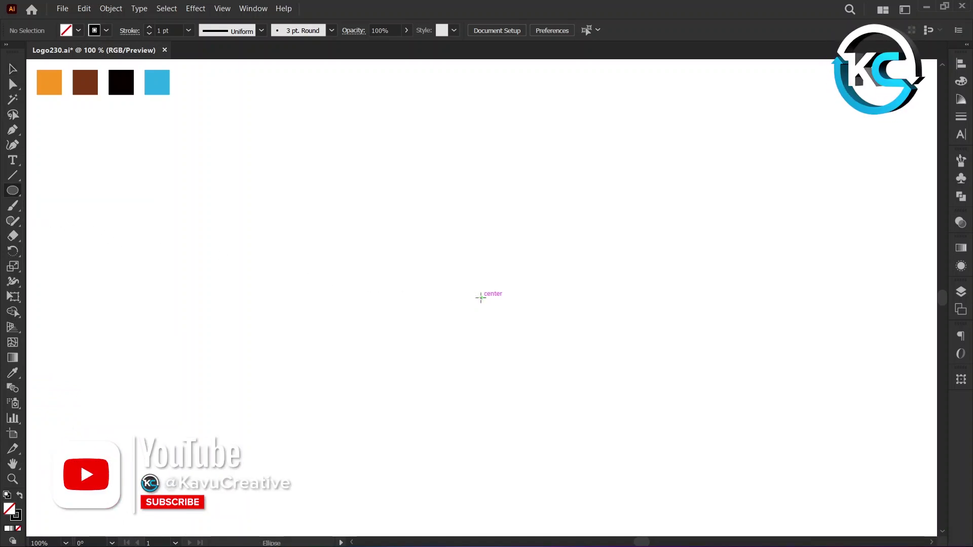
Step: Place a 200×200 px circle at the artboard centre and fill it orange
click(483, 295)
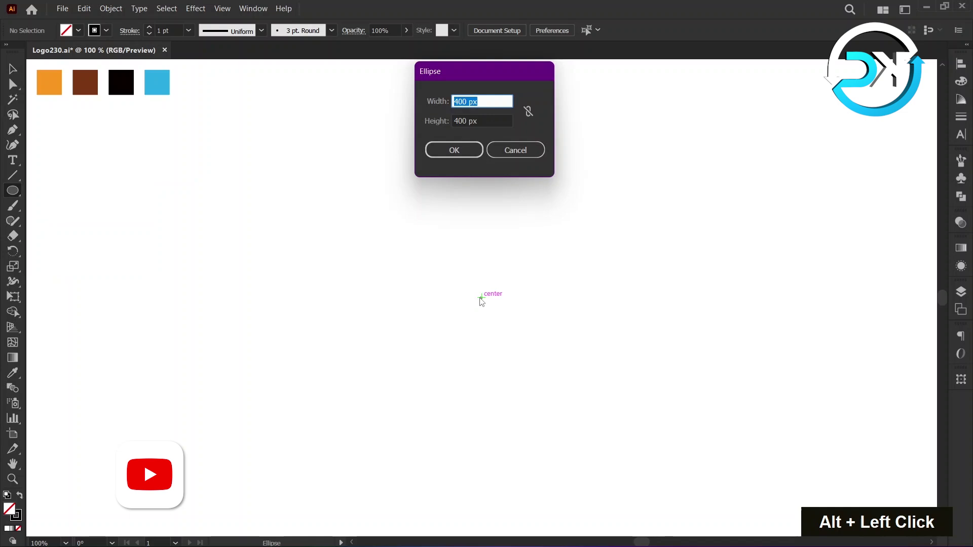
text(2)
text(00)
key(Tab)
text(200 200)
key(Tab)
text([ 0 ])
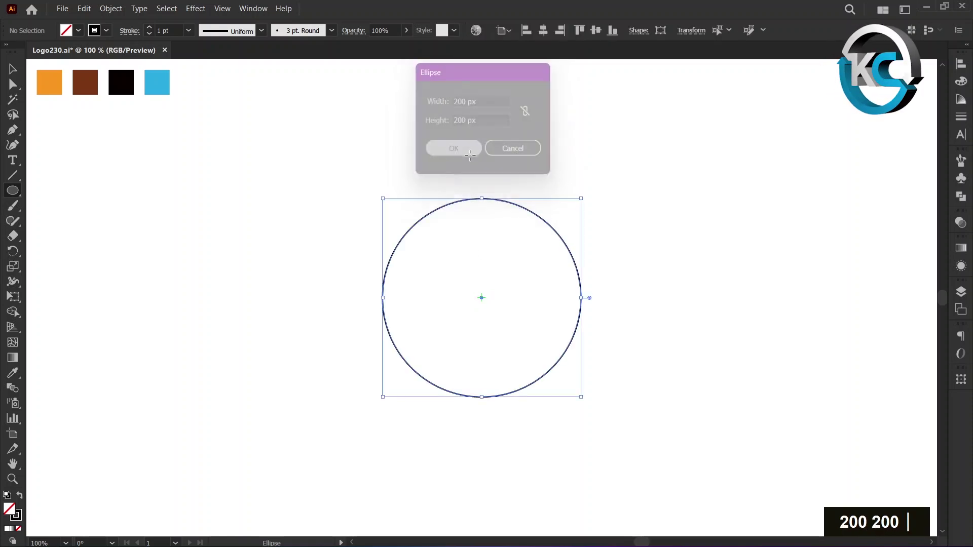
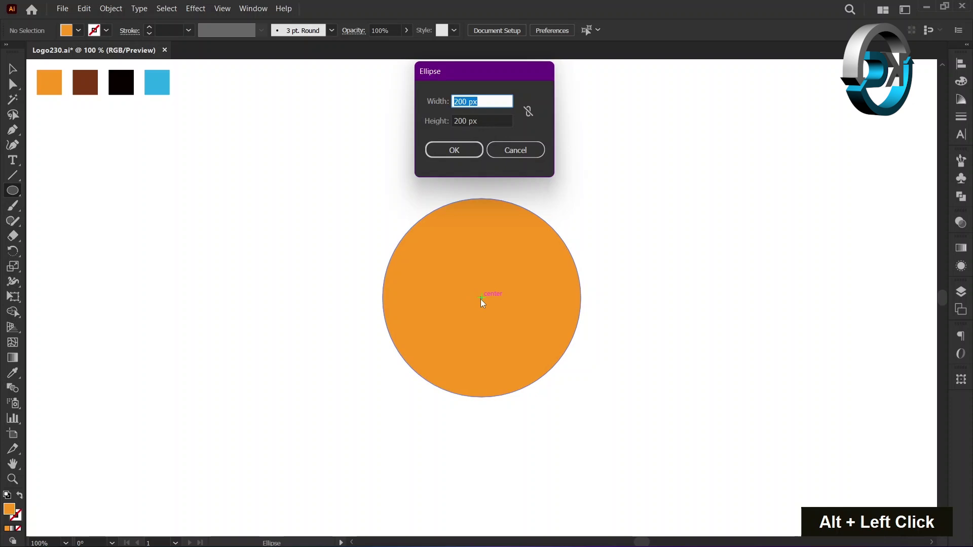
Step: Add a 35×35 px circle centred on the orange head
text(35)
key(Tab)
text(35 35)
key(Tab)
Step: Fill the 35 px centre circle black
text(35 35 |)
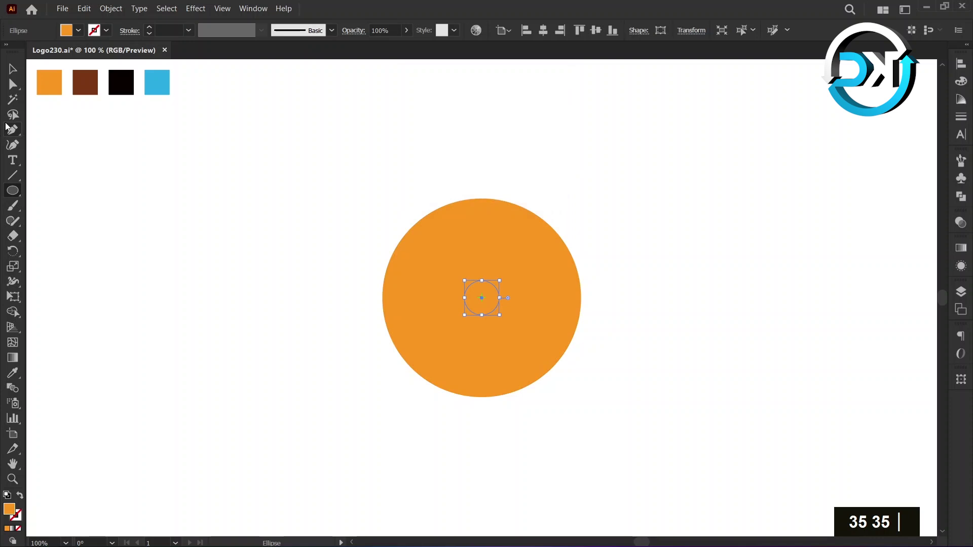
key(BackSpace)
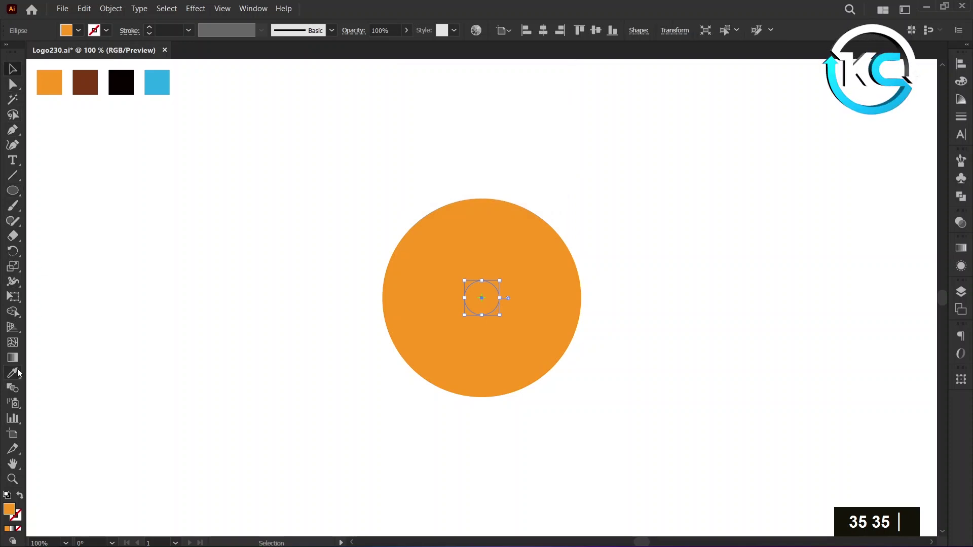
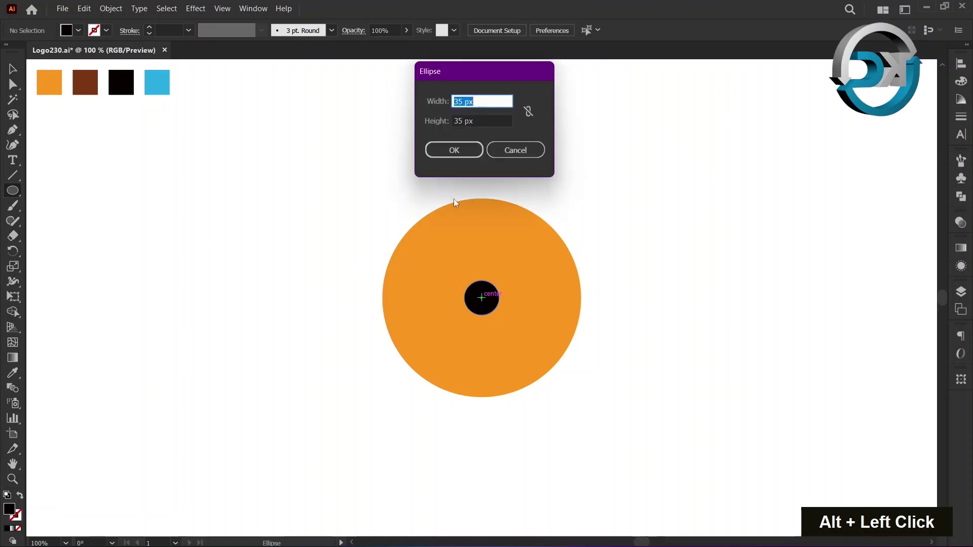
Step: Add a 15×15 px circle at the centre of the black circle, ready to colour it
key(1)
text(5)
key(Tab)
text(15 15)
key(Tab)
key(Tab)
key(Tab)
text(15 15)
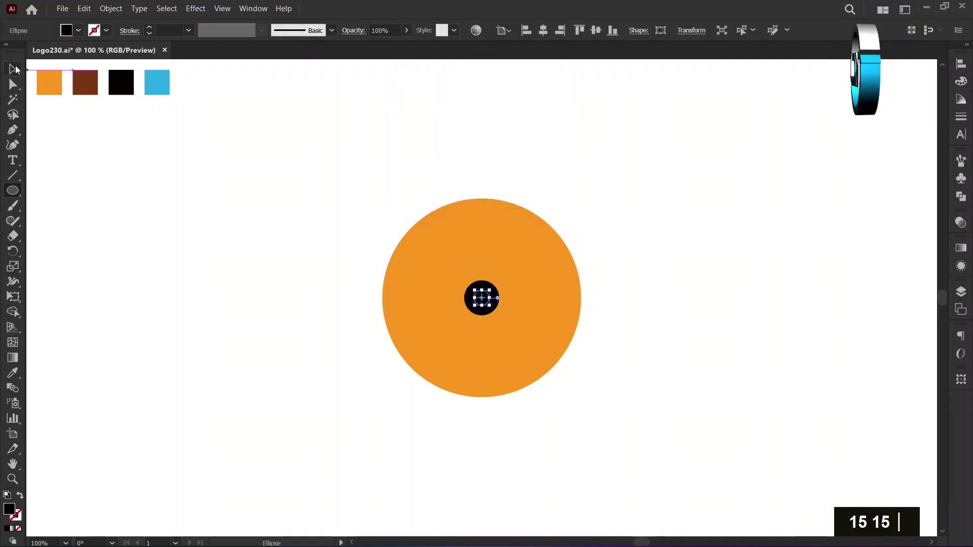
Step: Make the 15 px circle white and move it to the upper right of the eye
text(|)
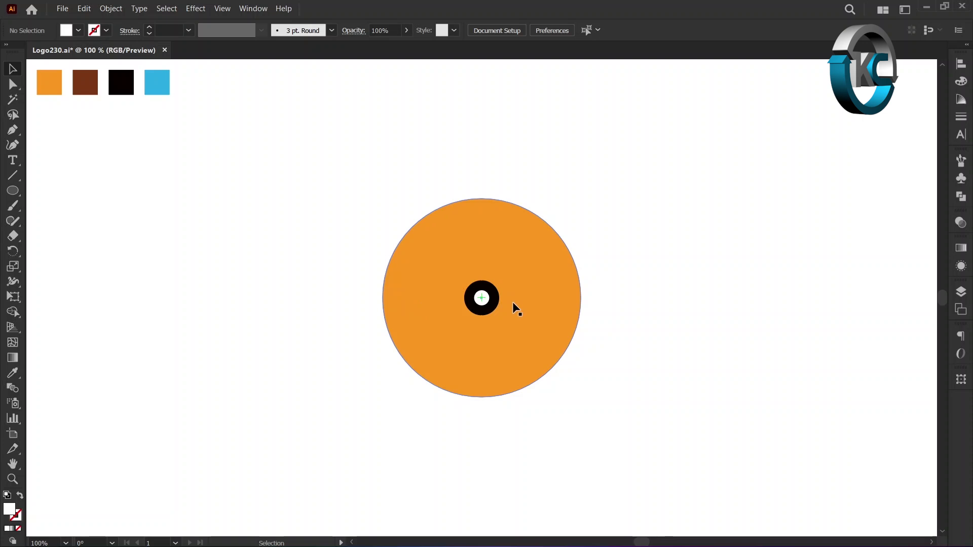
scroll(up, 3)
scroll(down, 3)
scroll(up, 3)
scroll(down, 3)
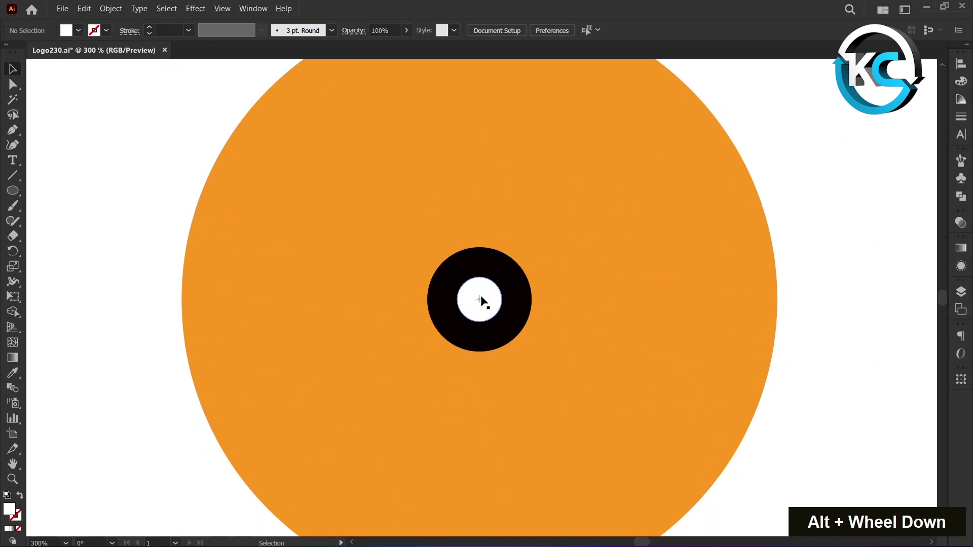
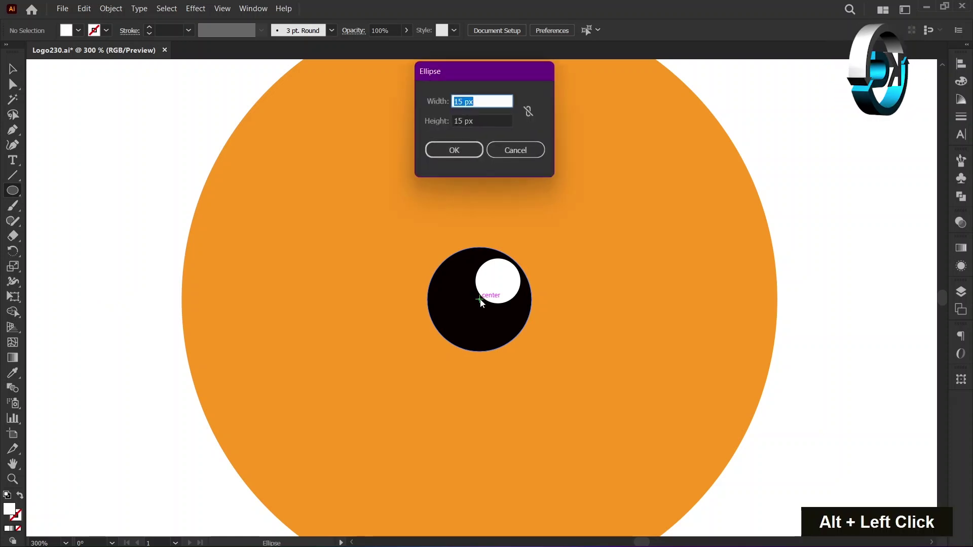
Step: Add a 5×5 px white highlight lower left in the eye, then deselect
text(5)
key(Tab)
text(5 5)
key(Tab)
text(5 5)
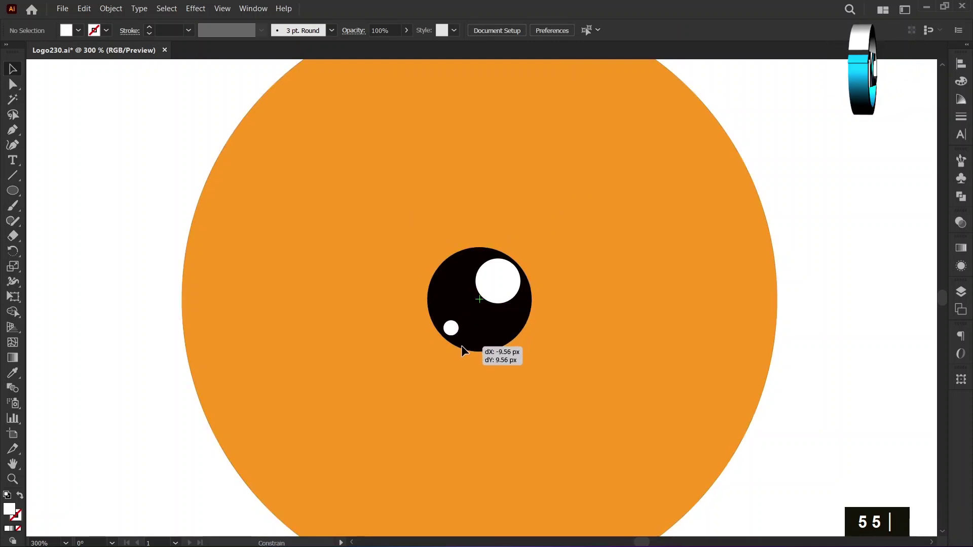
text(|)
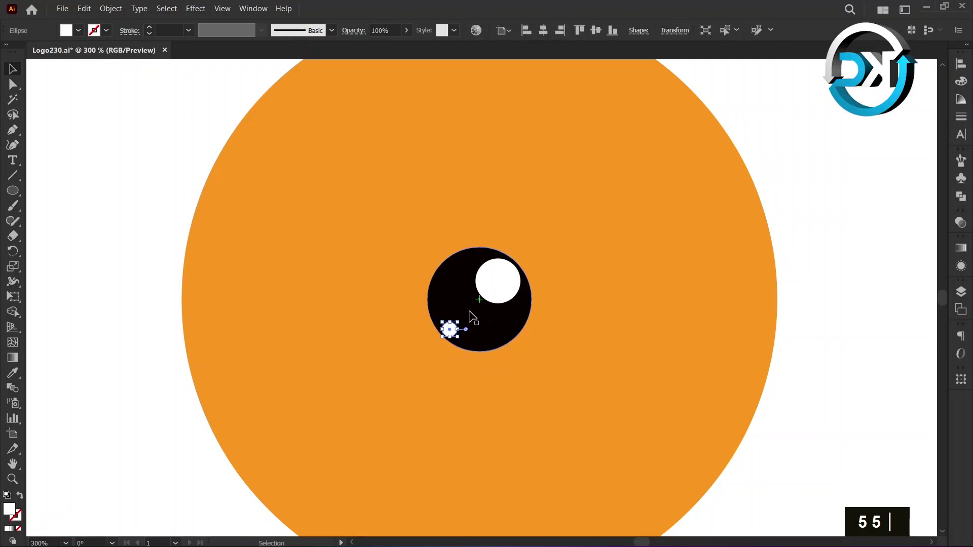
text(5 5 |)
click(448, 265)
click(483, 279)
Step: Group the eye circles and nudge the eye up and to the left of the head
right_click(496, 302)
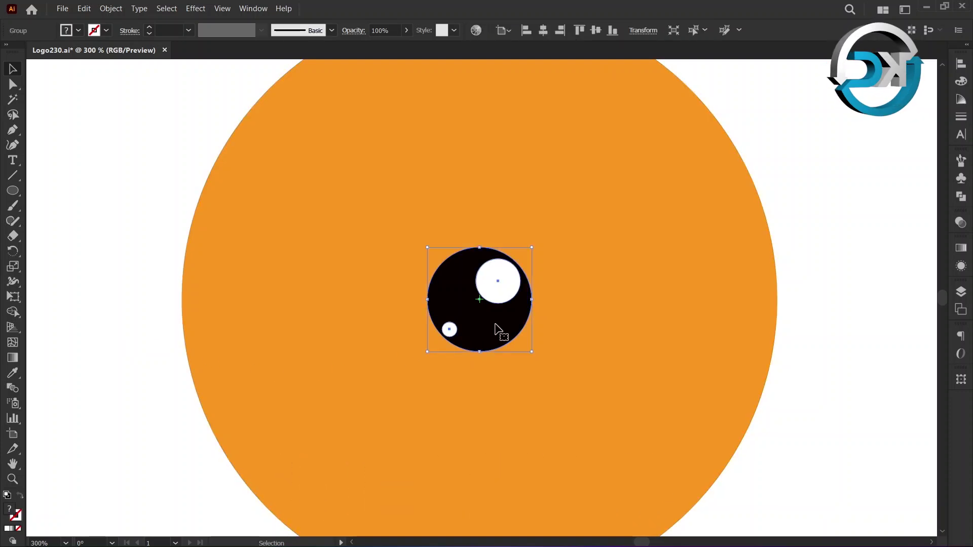
key(shift+Up)
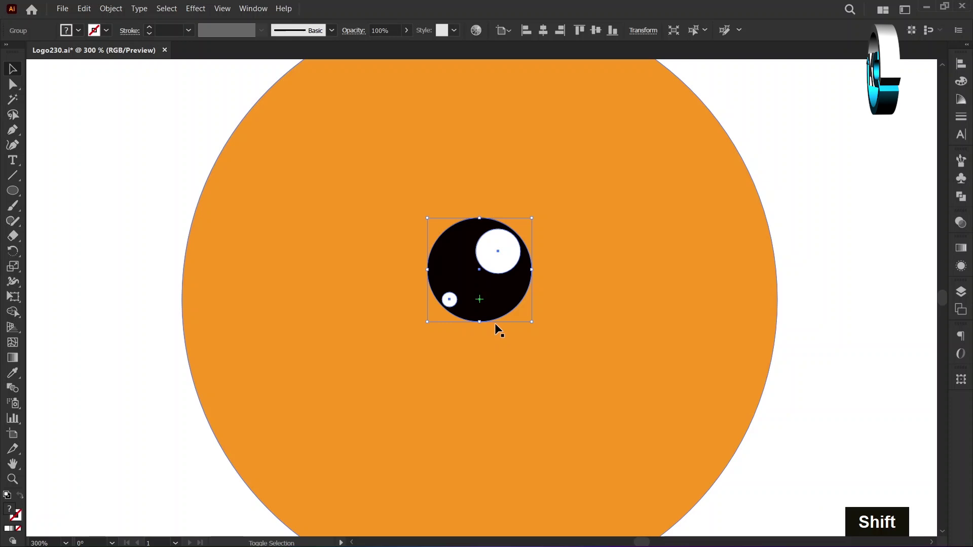
key(shift+Left)
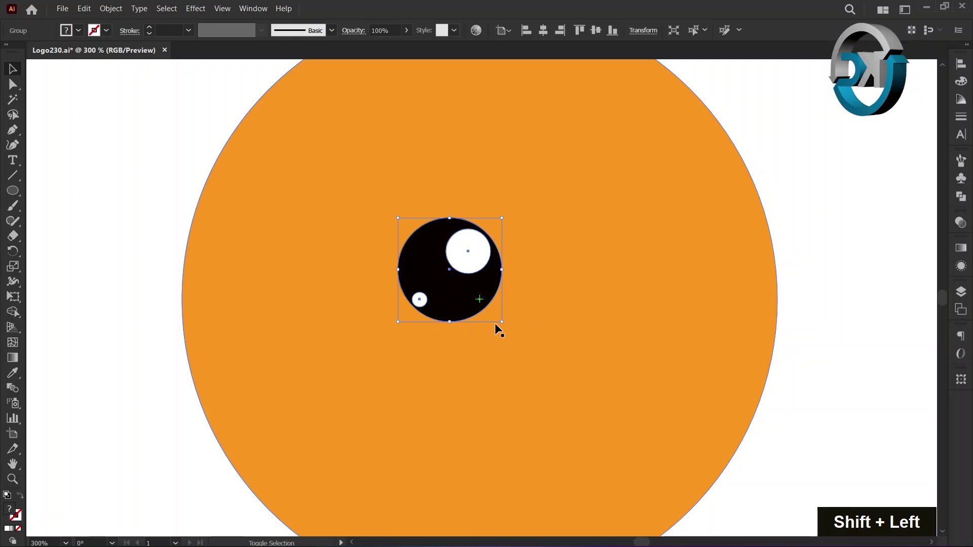
key(shift+Left)
key(shift+Left)
key(shift+Left)
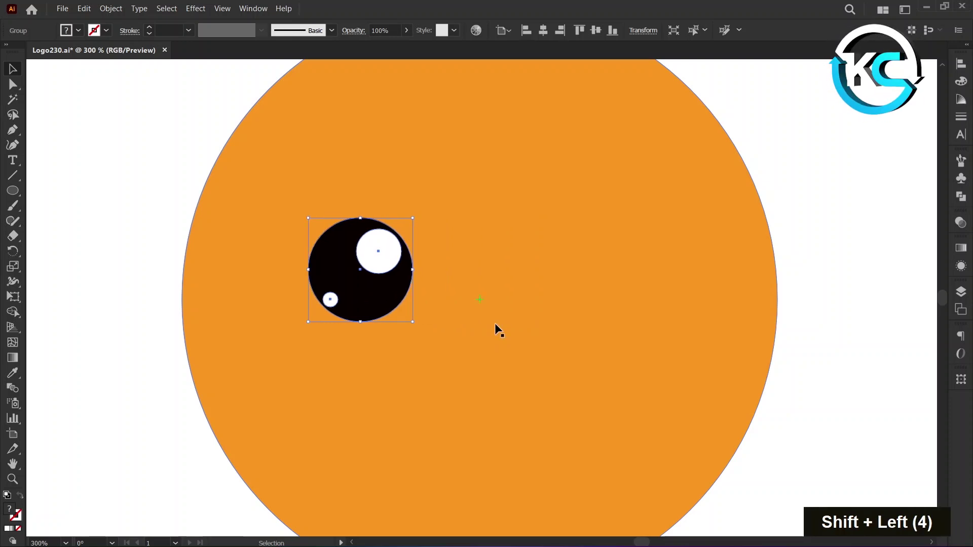
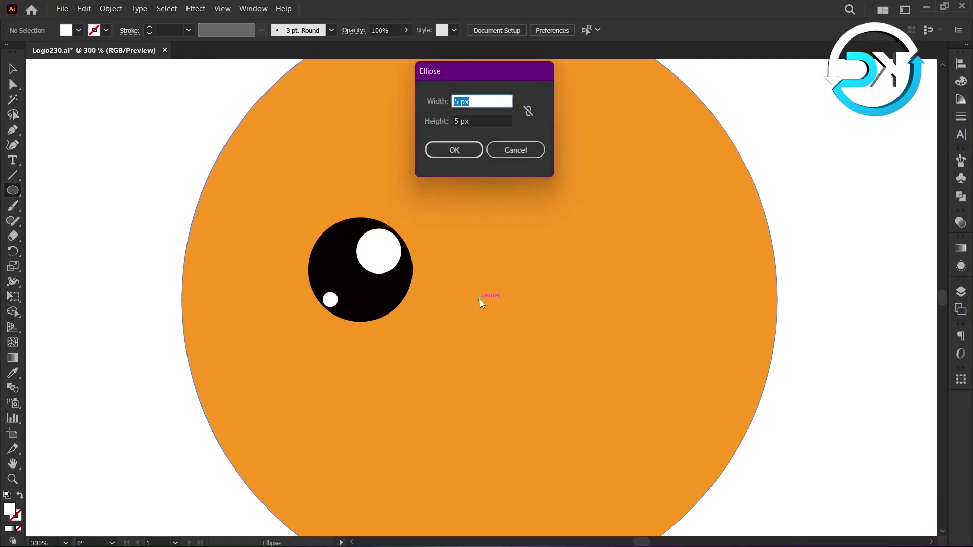
Step: Enter 40×40 px for a new circle centred on the head
text(40)
key(Tab)
text(40 40)
key(Tab)
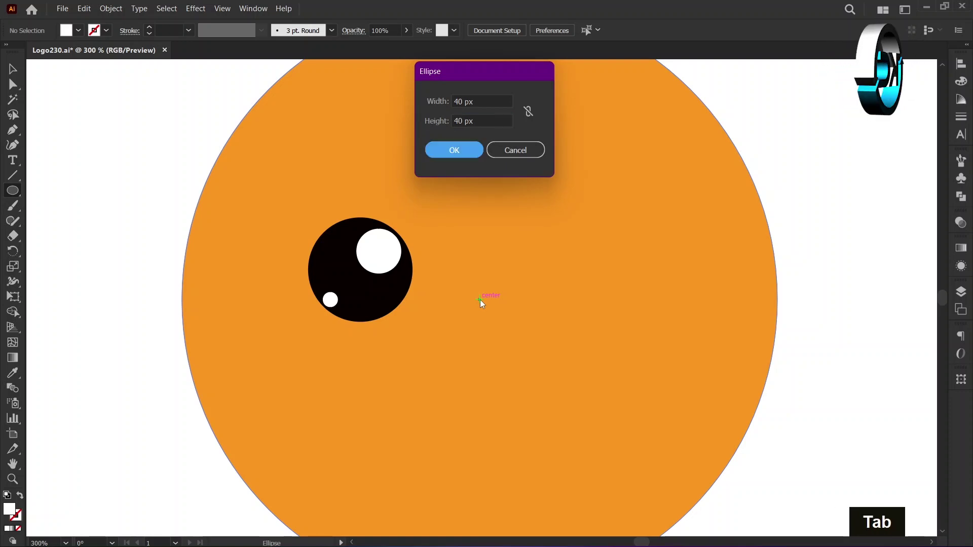
Step: Create the 40 px circle and paste a copy of it in front
text(40 40)
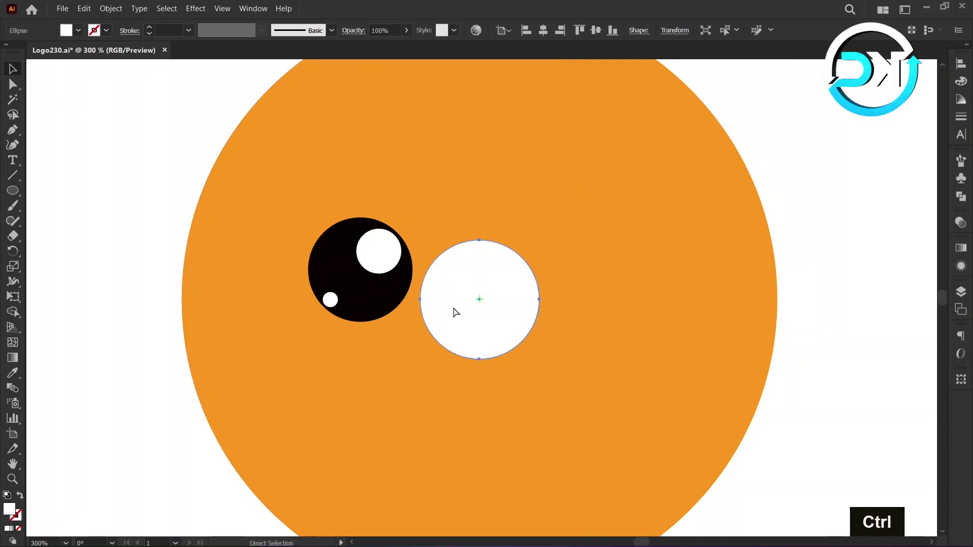
text(40 40)
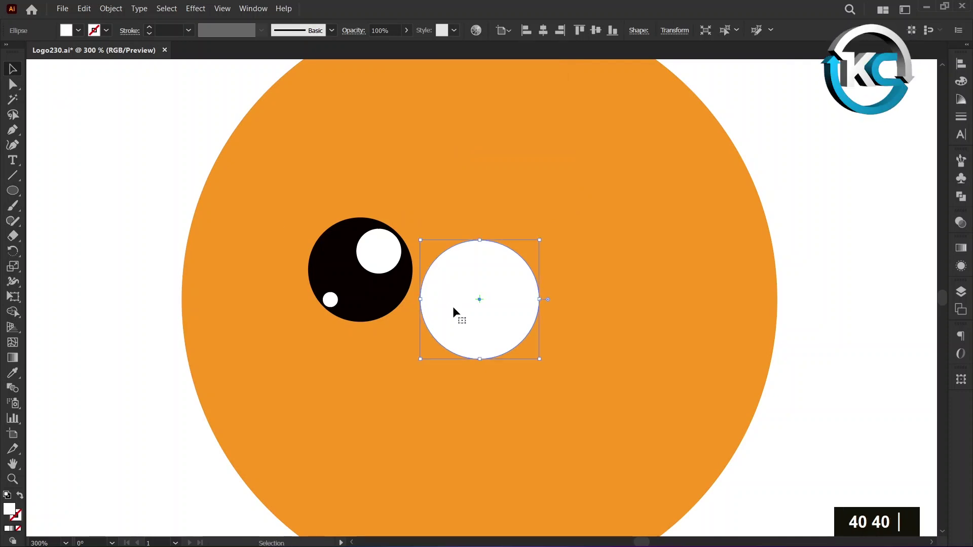
text(40 40)
key(ctrl+f)
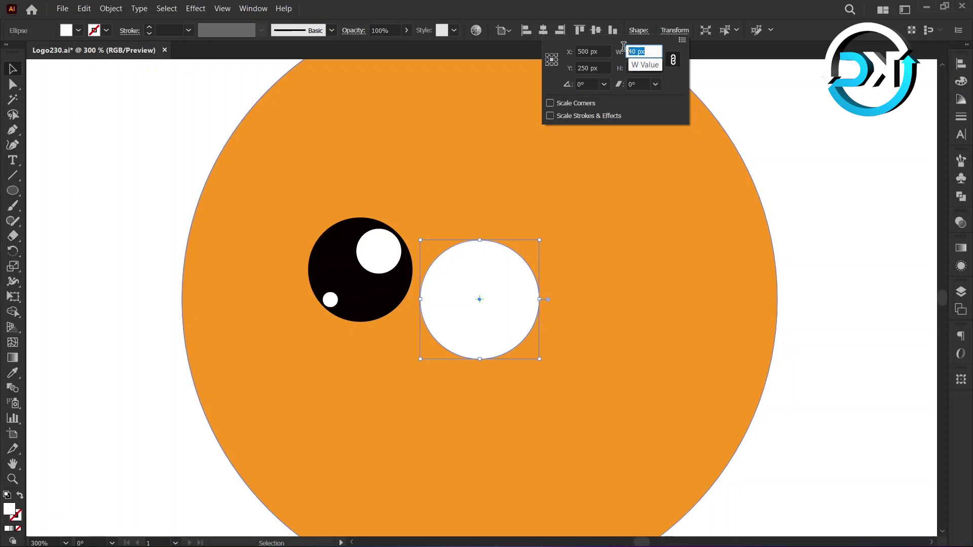
Step: Resize the pasted copy to 50×50 px in the Transform panel
text(50)
key(Tab)
text(50 50)
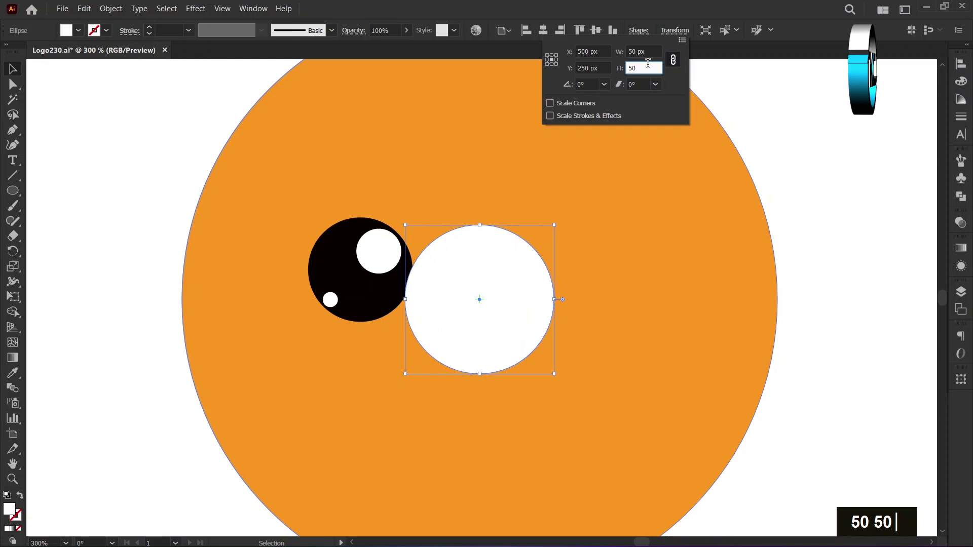
key(Return)
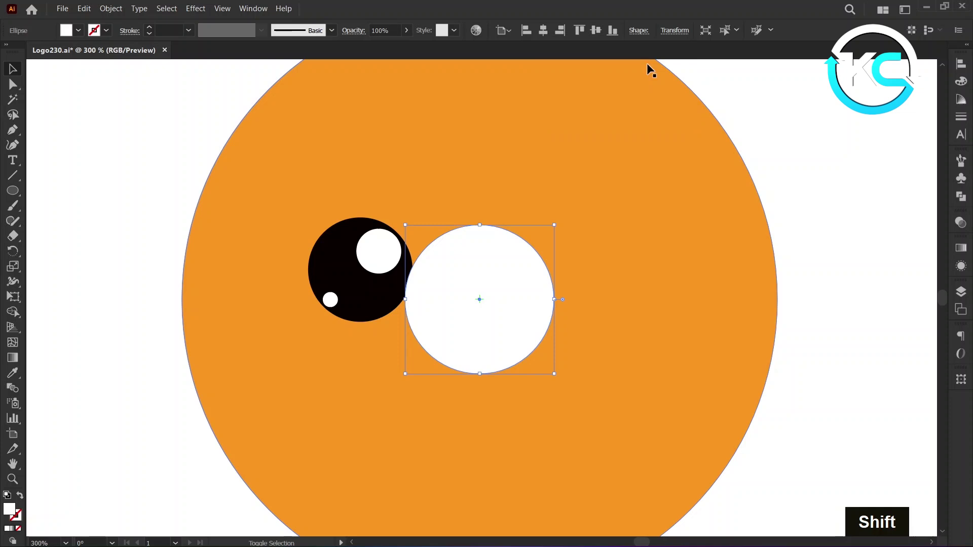
Step: Nudge the 50 px circle down, select both circles and Shape-Builder away the lower parts
key(shift+Down)
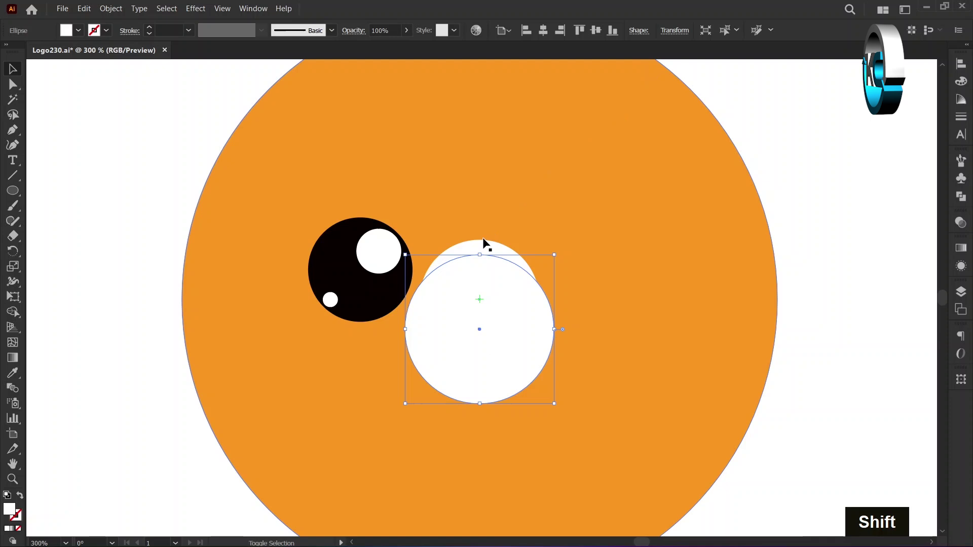
click(486, 241)
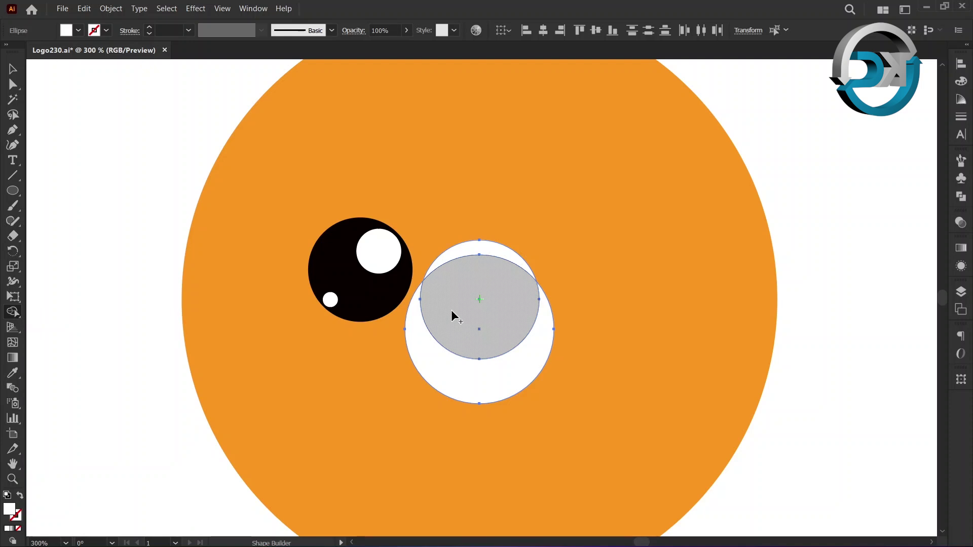
click(456, 314)
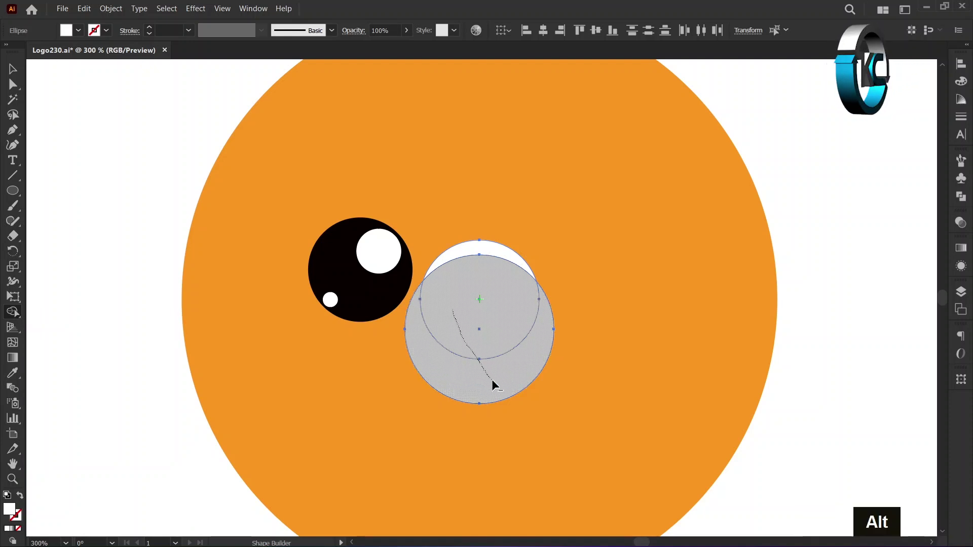
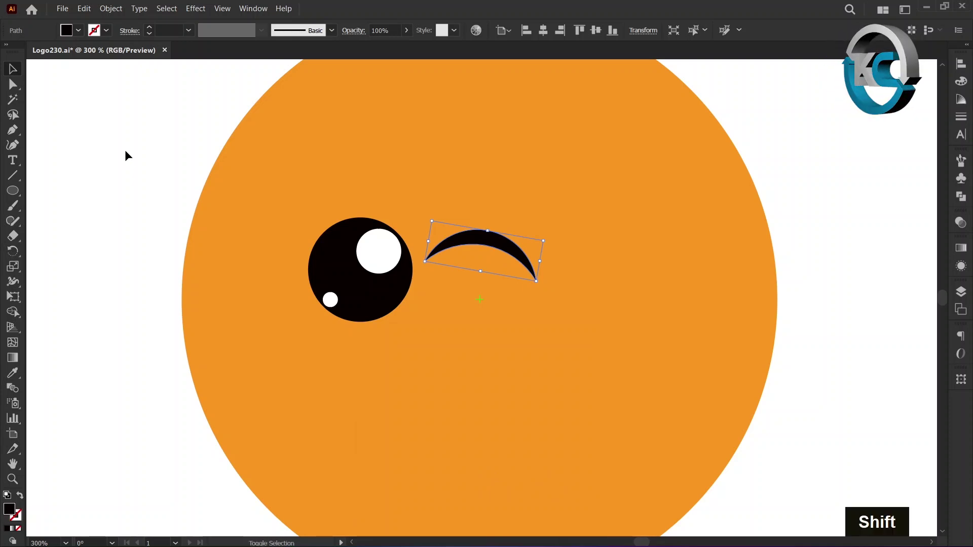
Step: Nudge the crescent eyebrow up above the eye and zoom out to 100%
key(shift+Up)
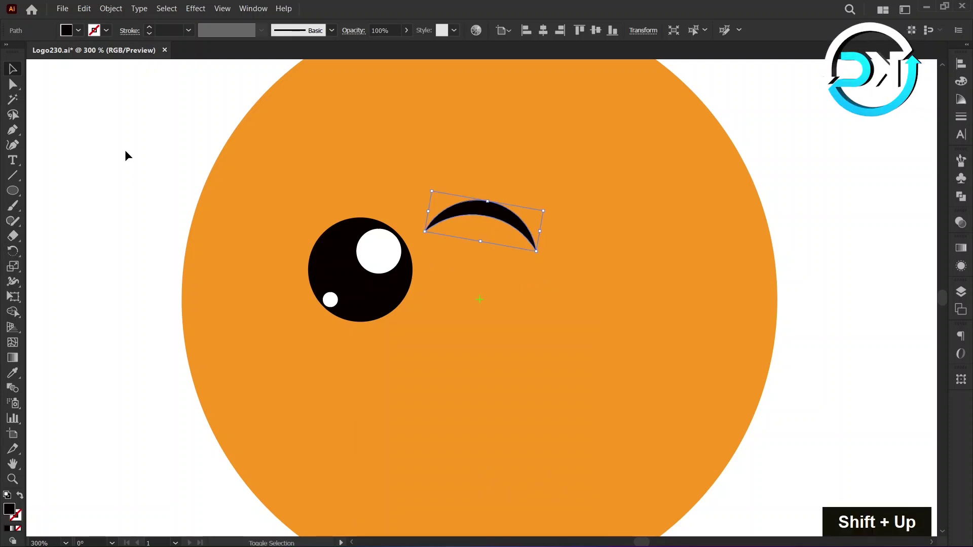
key(shift+Up)
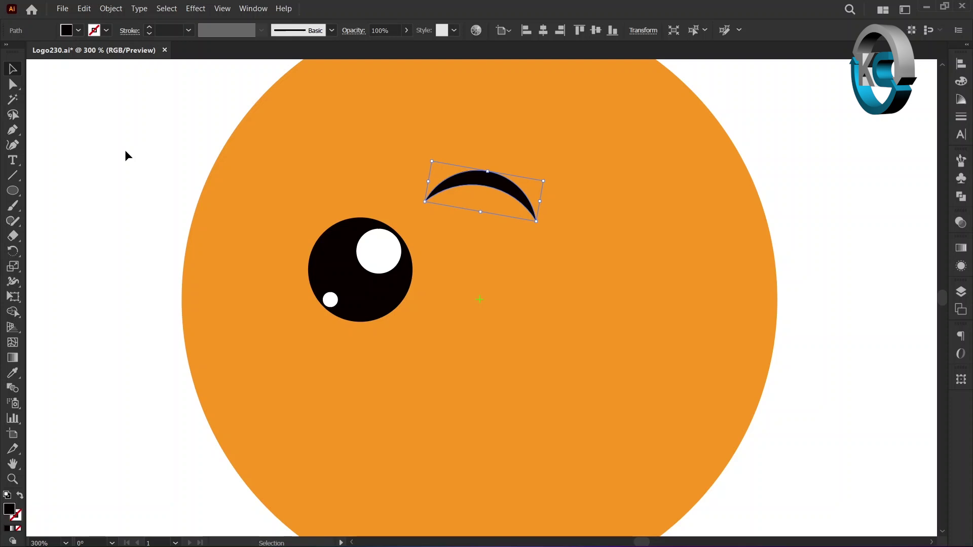
click(128, 154)
click(128, 154)
key(shift+Left)
key(shift+Left)
key(ctrl+1)
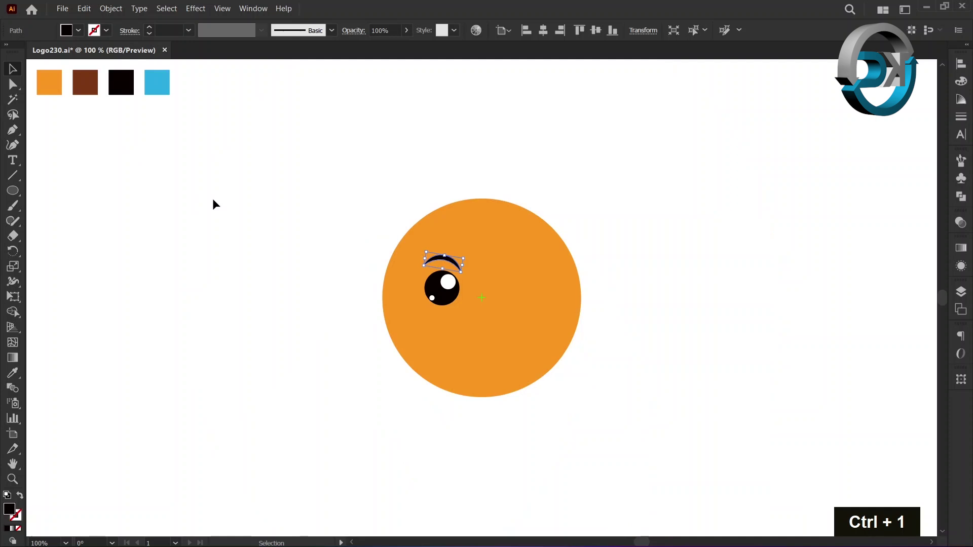
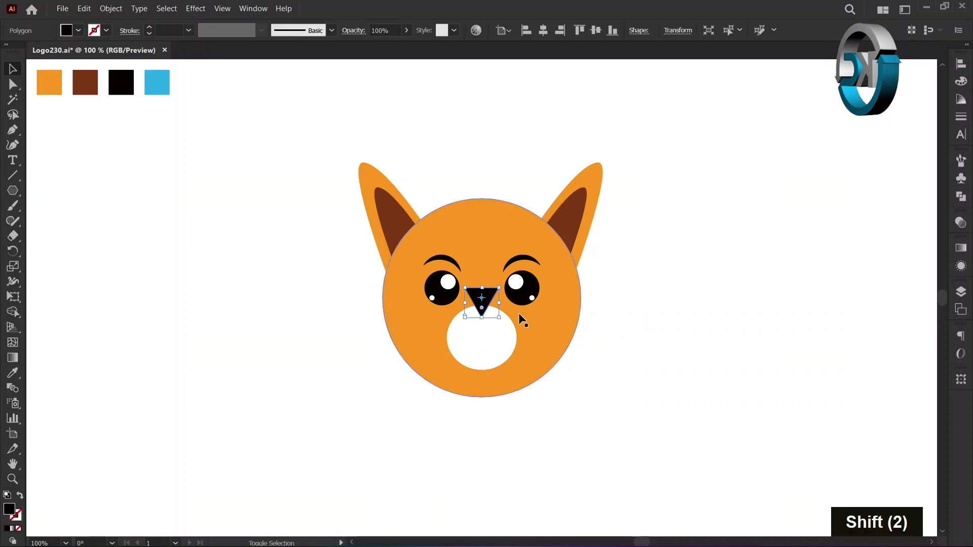
Step: Nudge the black triangle nose down onto the white muzzle and deselect
key(shift+Down)
key(shift+Down)
key(shift+Down)
key(shift+Down)
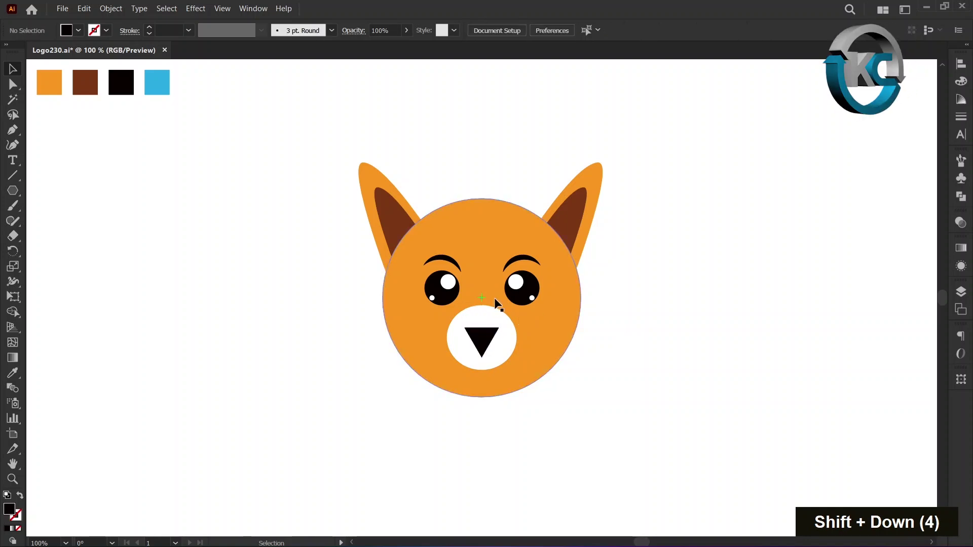
Step: Switch to the Arc tool and draw the tapered mouth curves beneath the nose
scroll(up, 3)
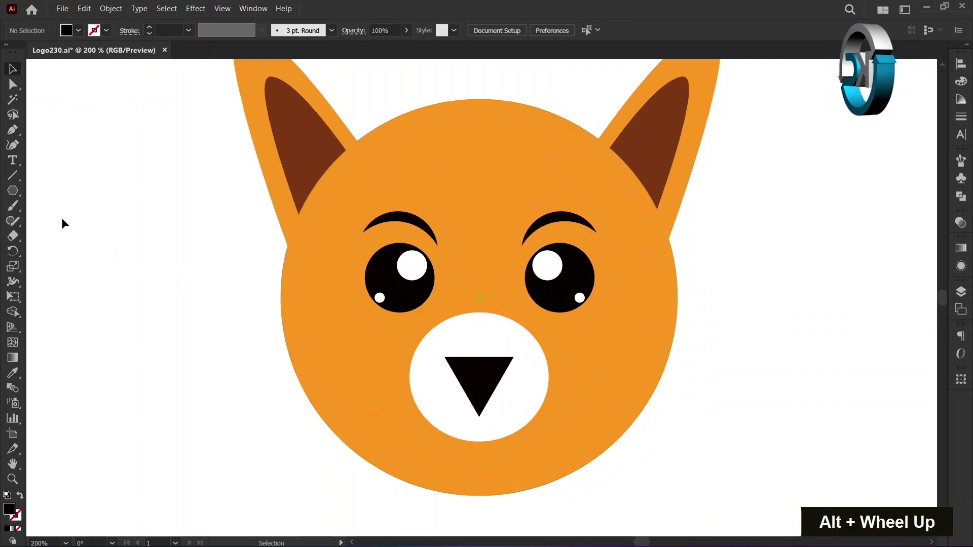
right_click(22, 179)
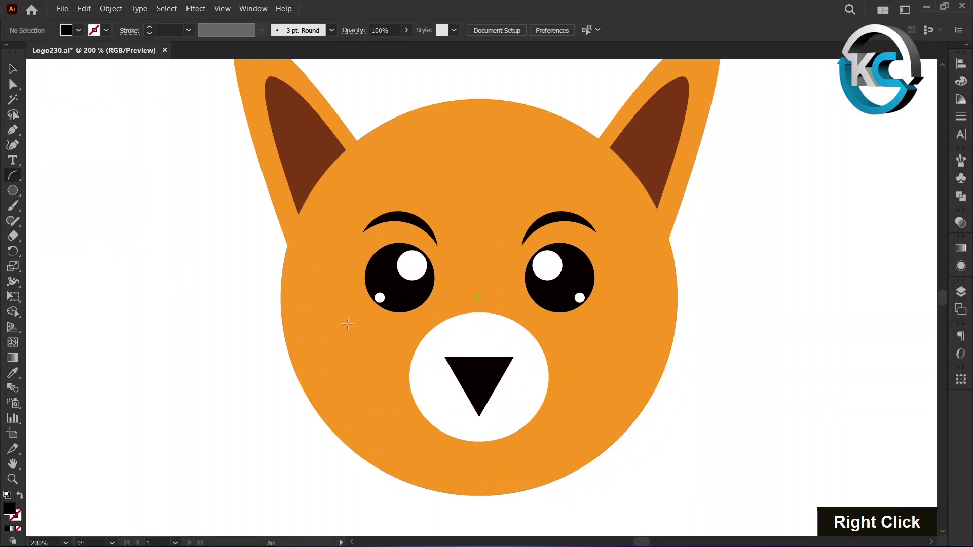
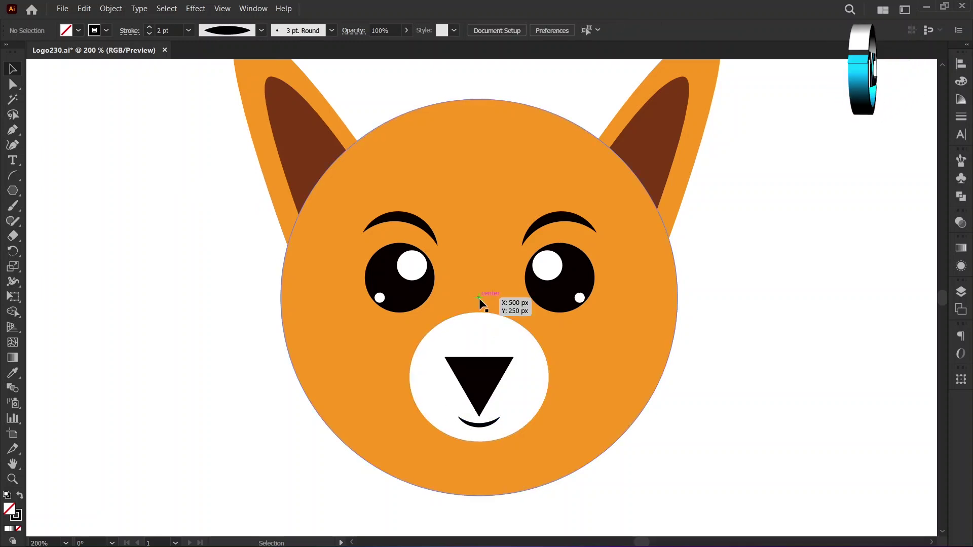
scroll(up, 3)
scroll(up, 3)
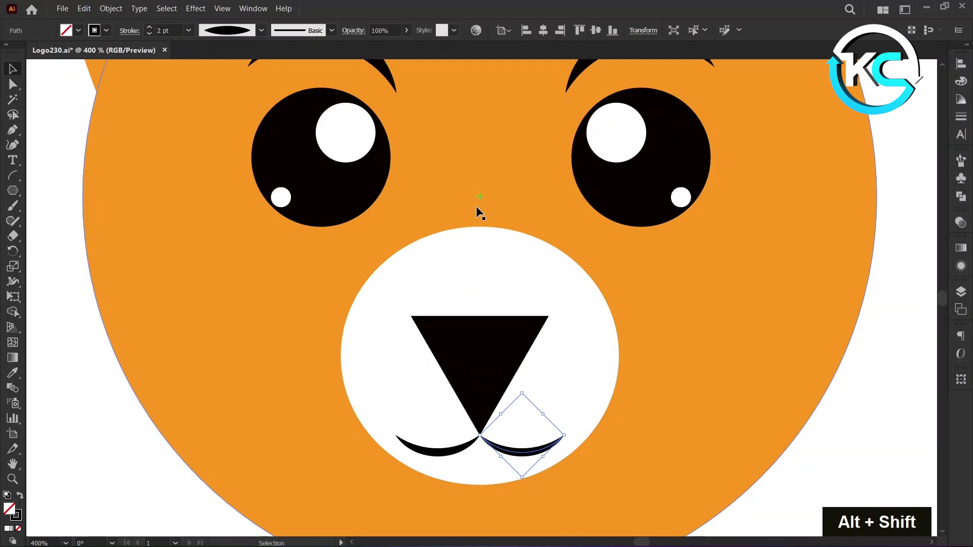
scroll(down, 3)
scroll(down, 3)
key(space)
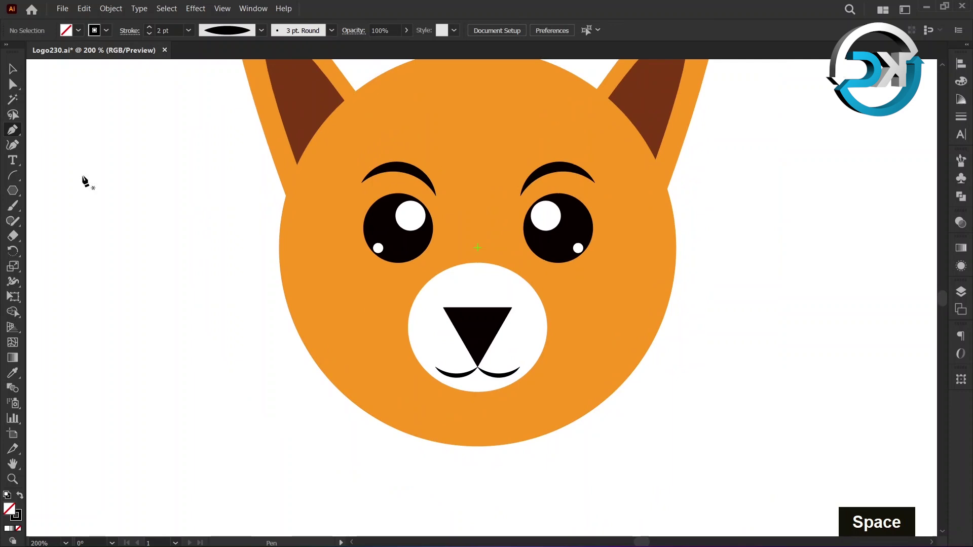
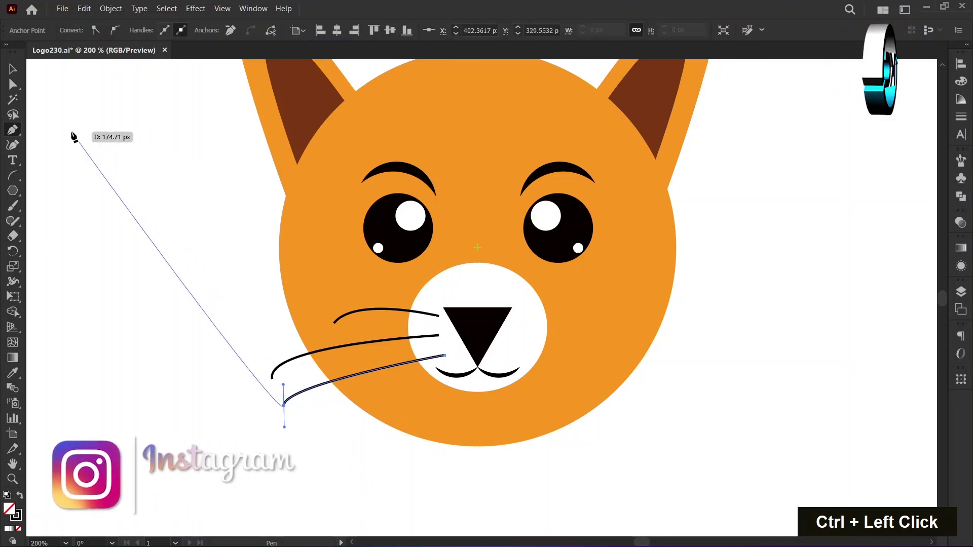
Step: Finish the current left whisker path and release the Pen tool from it
key(Escape)
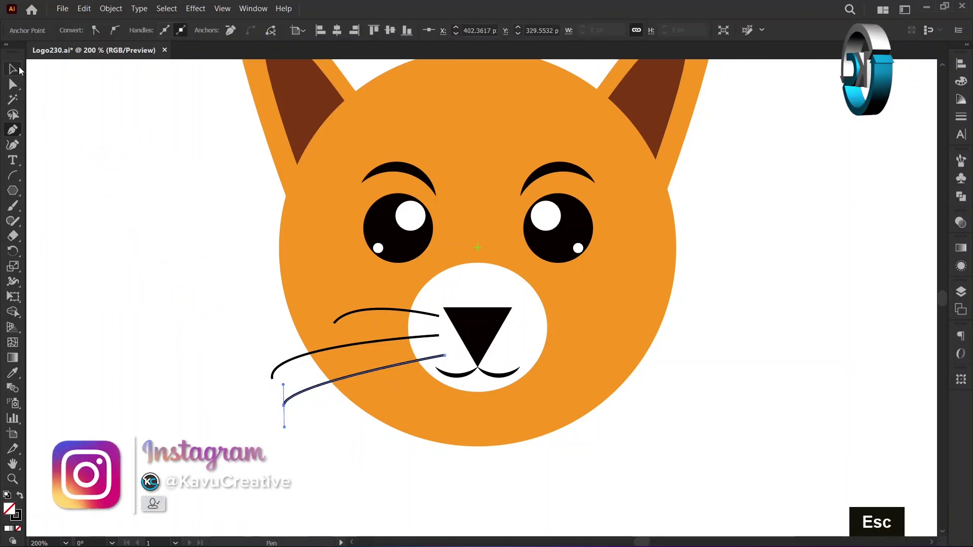